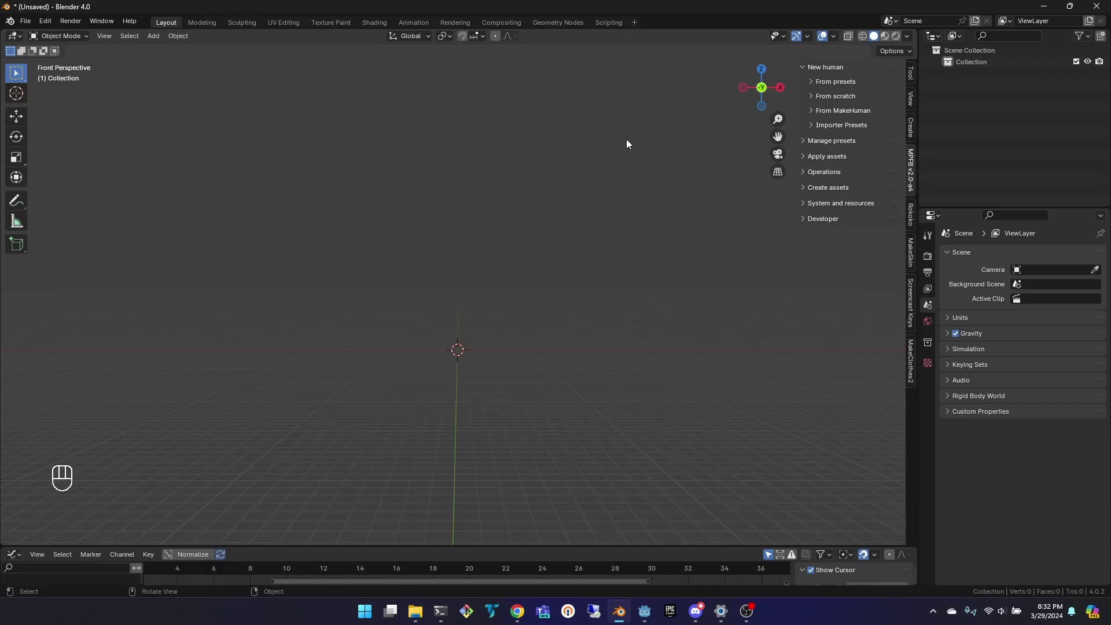
Create a neutral, young, average base human with MPFB's from-scratch options.
left_click(813, 100)
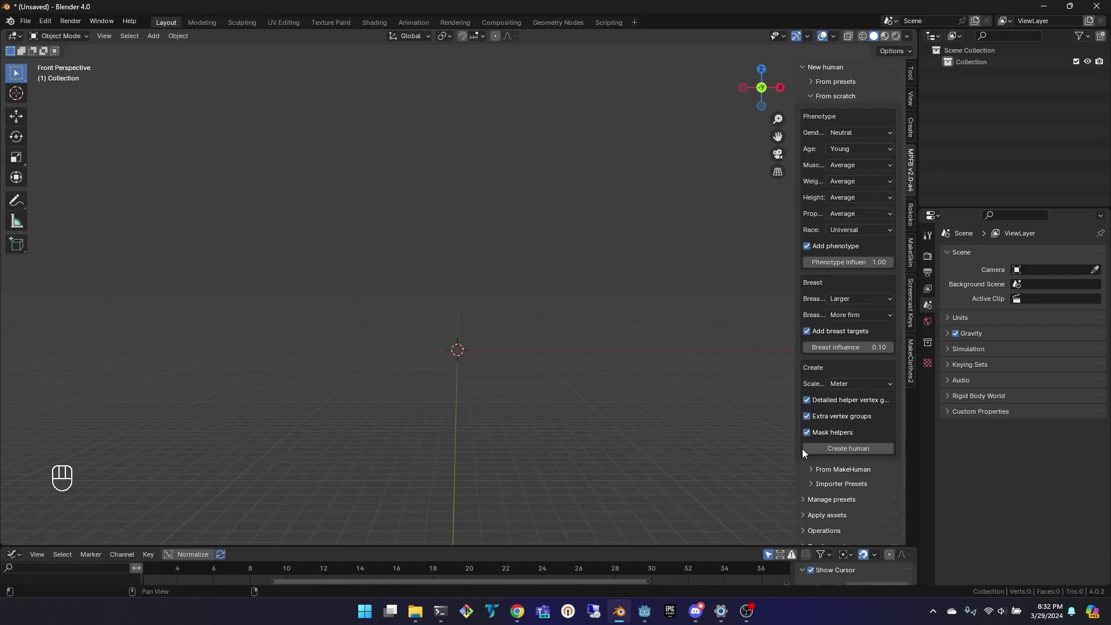
right_click(840, 454)
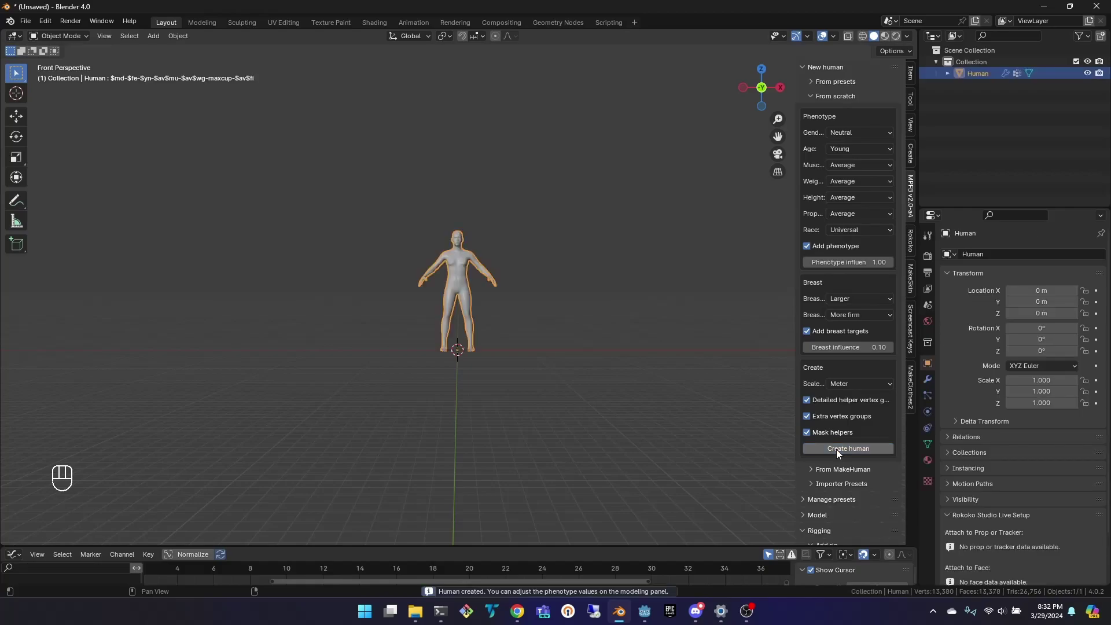
Add a Mixamo-type standard rig with imported weights to the new human.
right_click(818, 102)
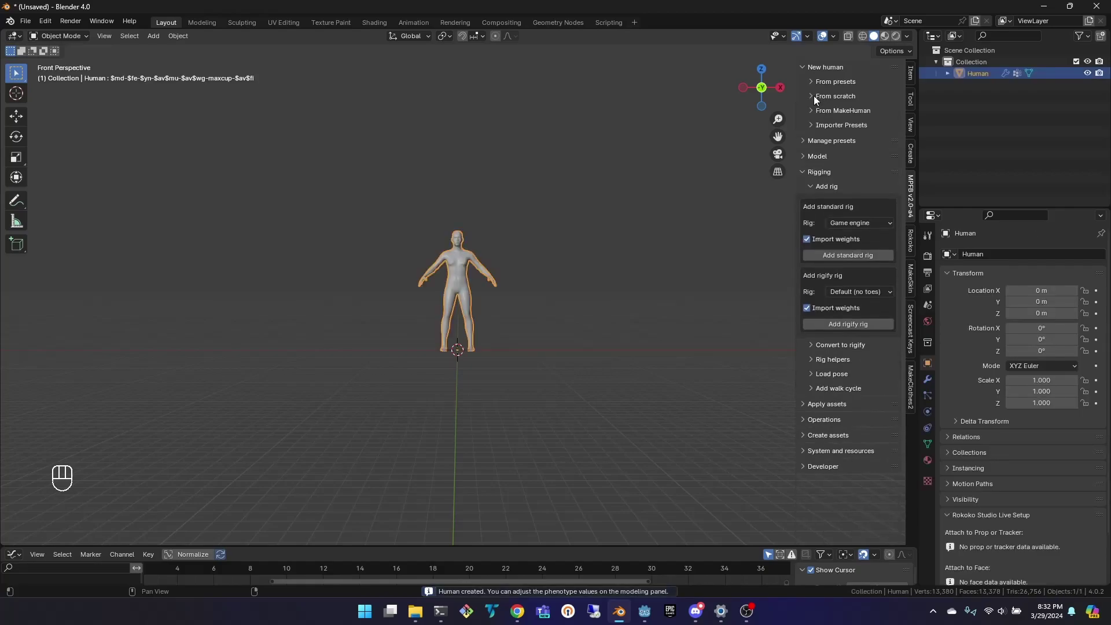
left_click_drag(851, 228, 852, 291)
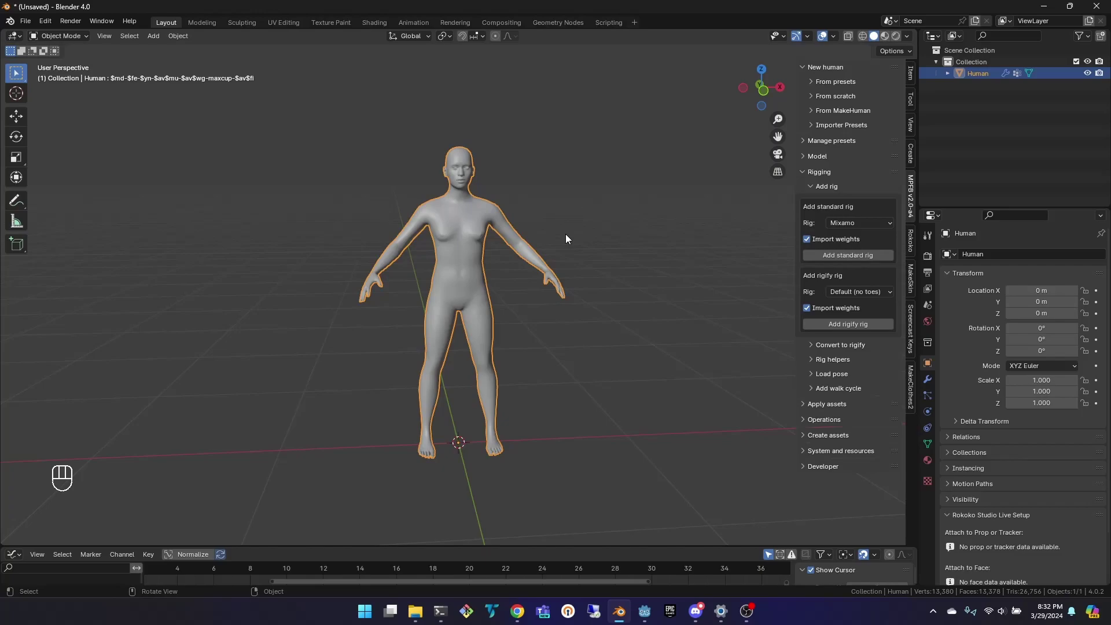
left_click_drag(854, 229, 854, 293)
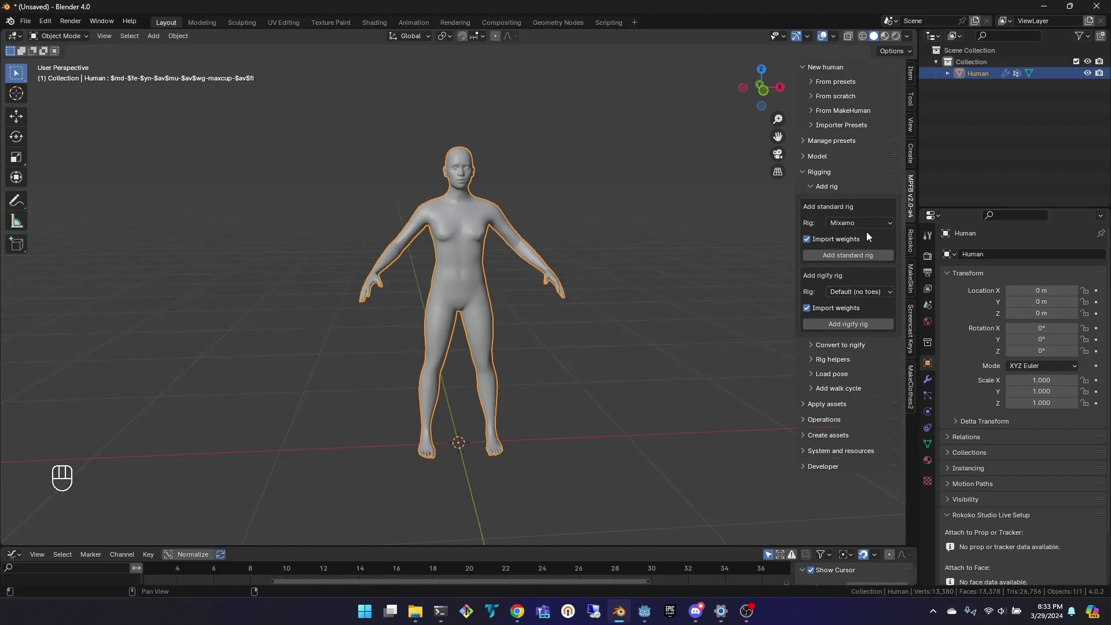
left_click_drag(872, 224, 870, 266)
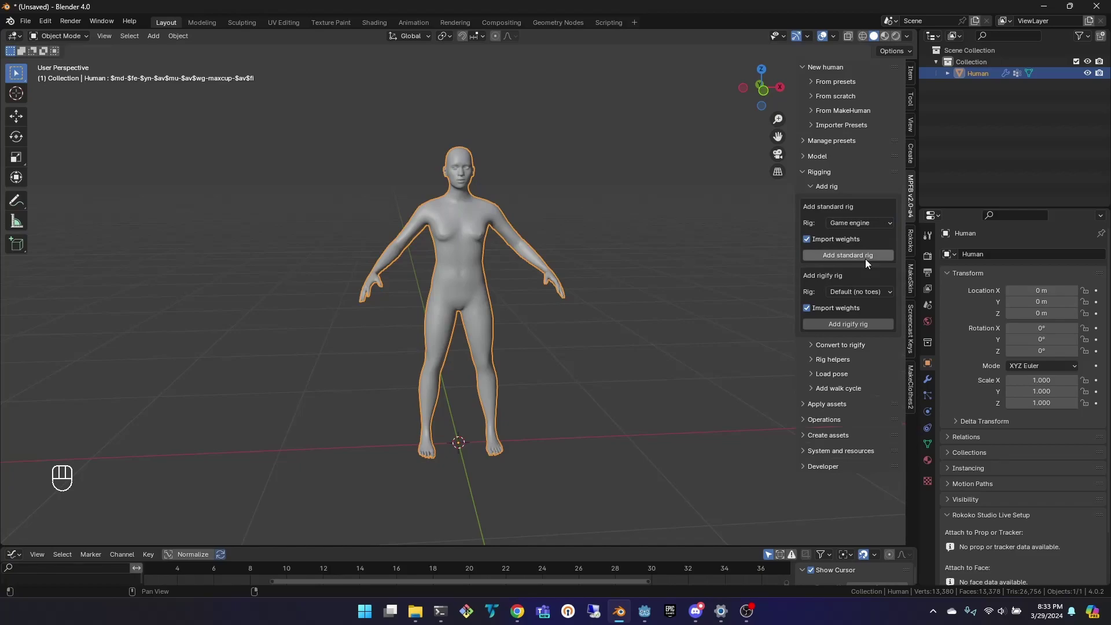
left_click_drag(862, 225, 840, 292)
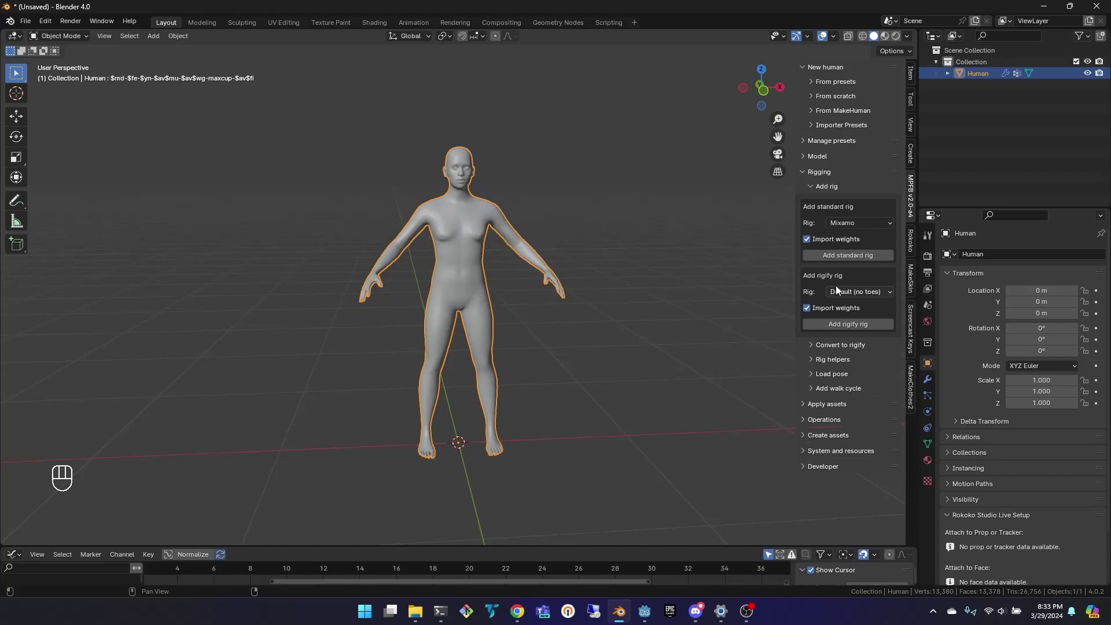
left_click(856, 261)
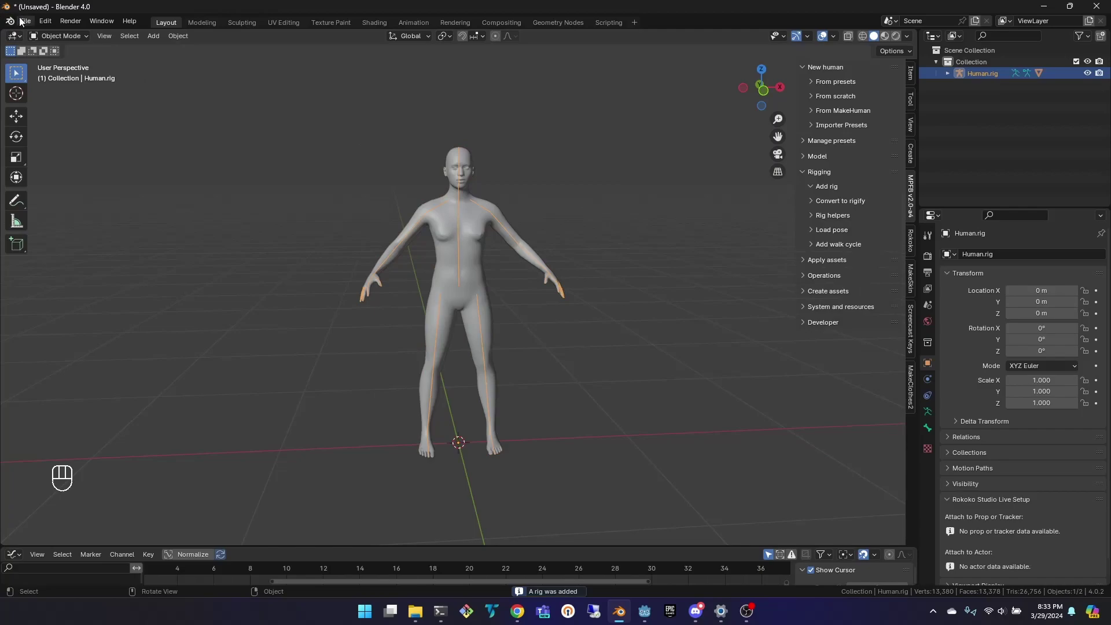
Bring up the FBX file browser pointed at Downloads for the Stand To Cover file.
left_click_drag(24, 21, 182, 297)
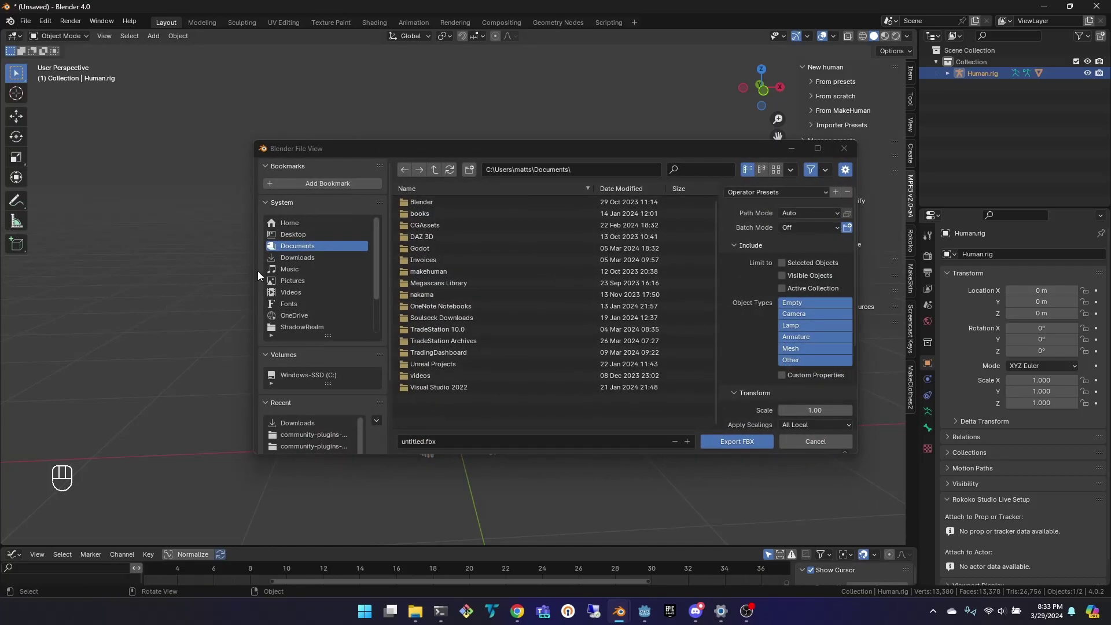
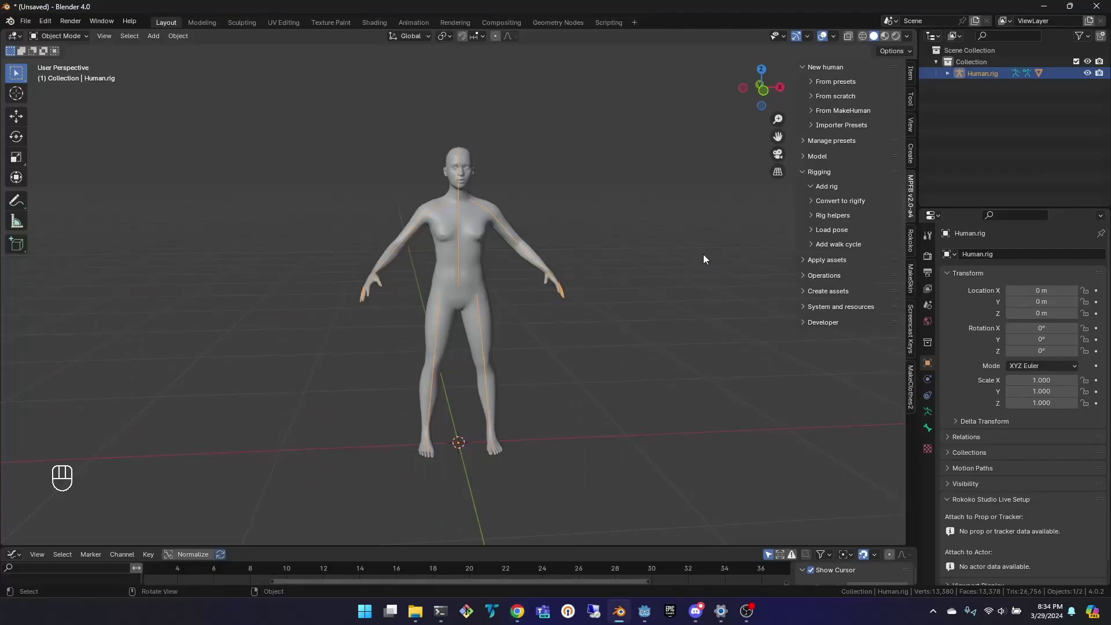
Import Stand To Cover (1).fbx as Human.rig.001 and play its animation.
left_click_drag(34, 23, 175, 288)
left_click(183, 305)
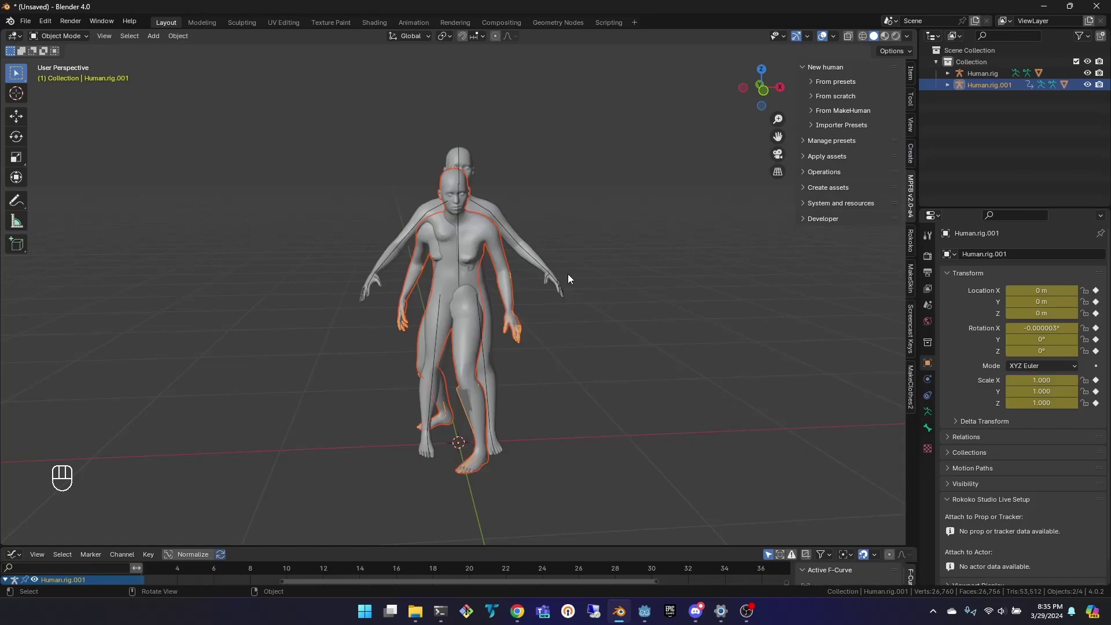
key("space")
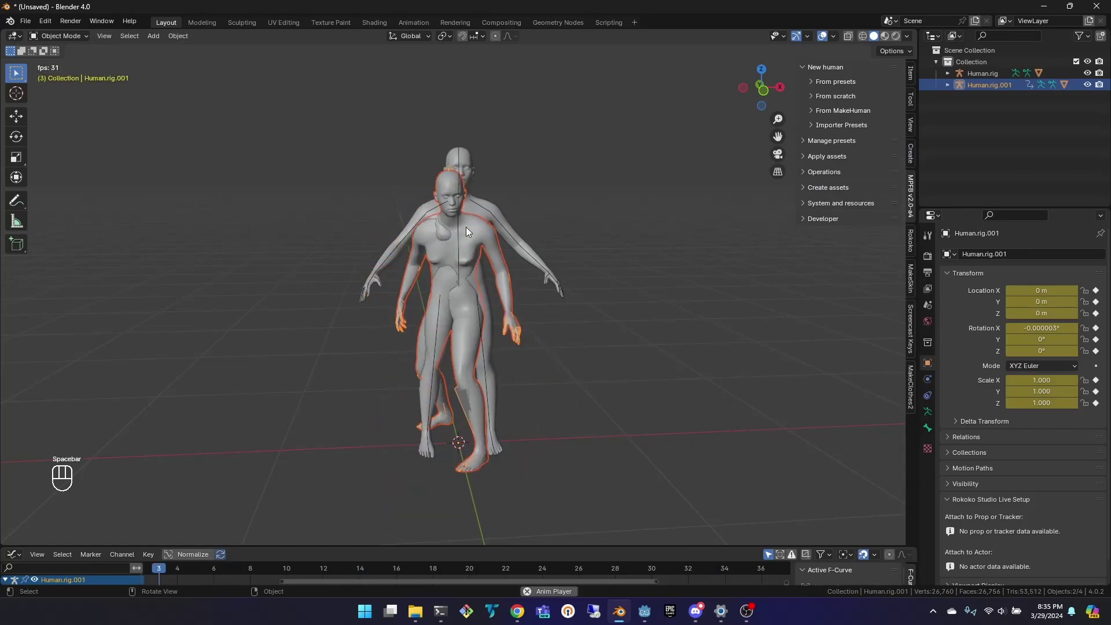
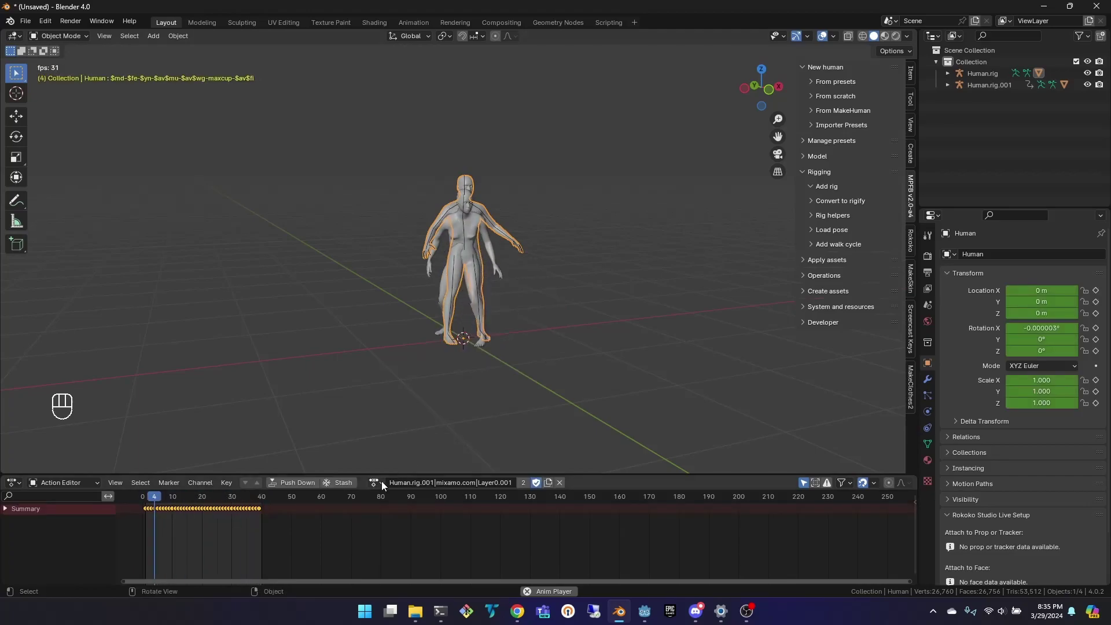
Expand both rigs' bone hierarchies in the Outliner to compare skeletons.
left_click(379, 487)
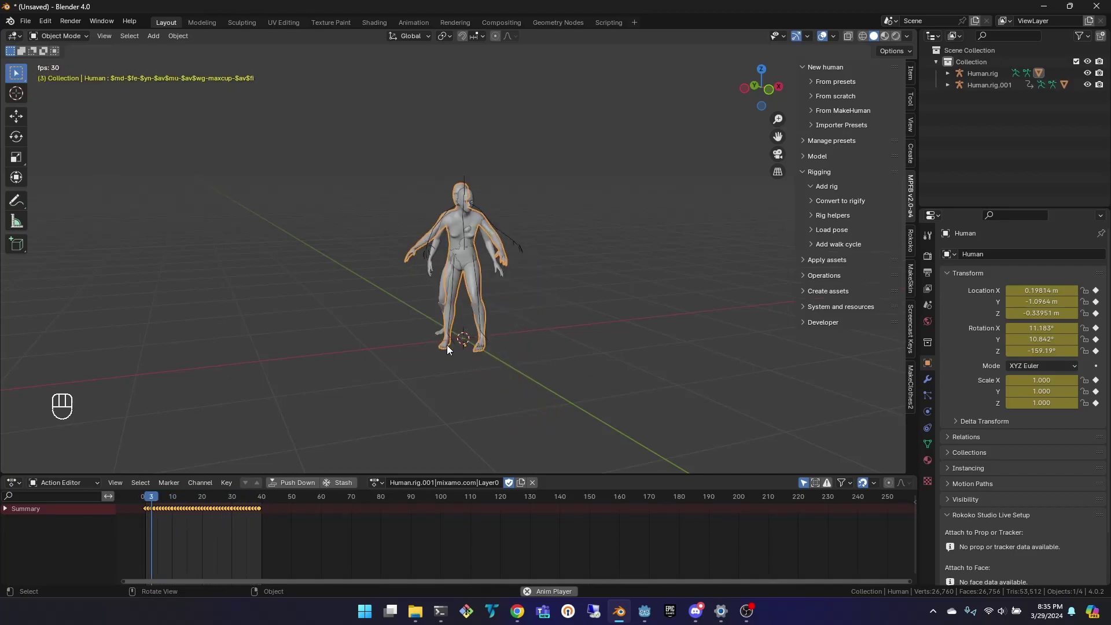
left_click(954, 89)
left_click(965, 125)
left_click(979, 135)
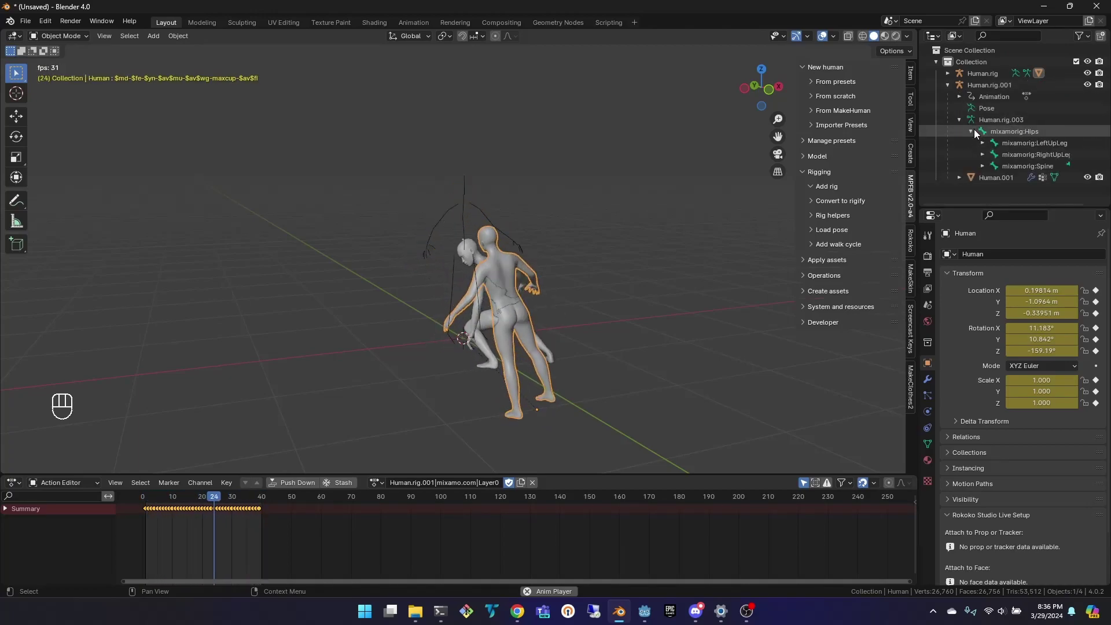
left_click(950, 77)
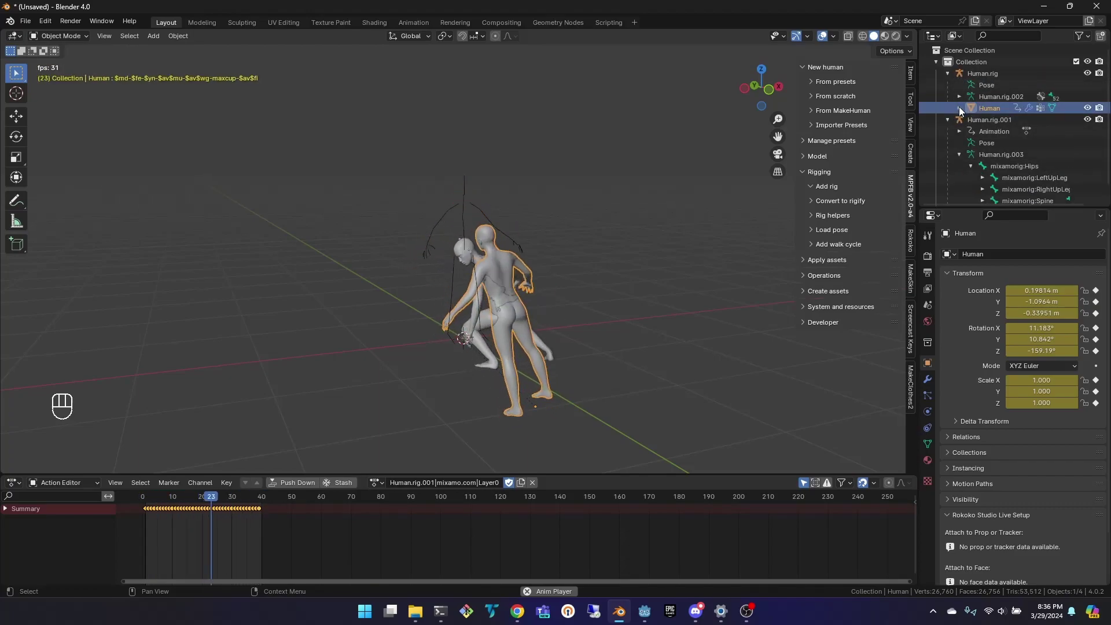
left_click(964, 107)
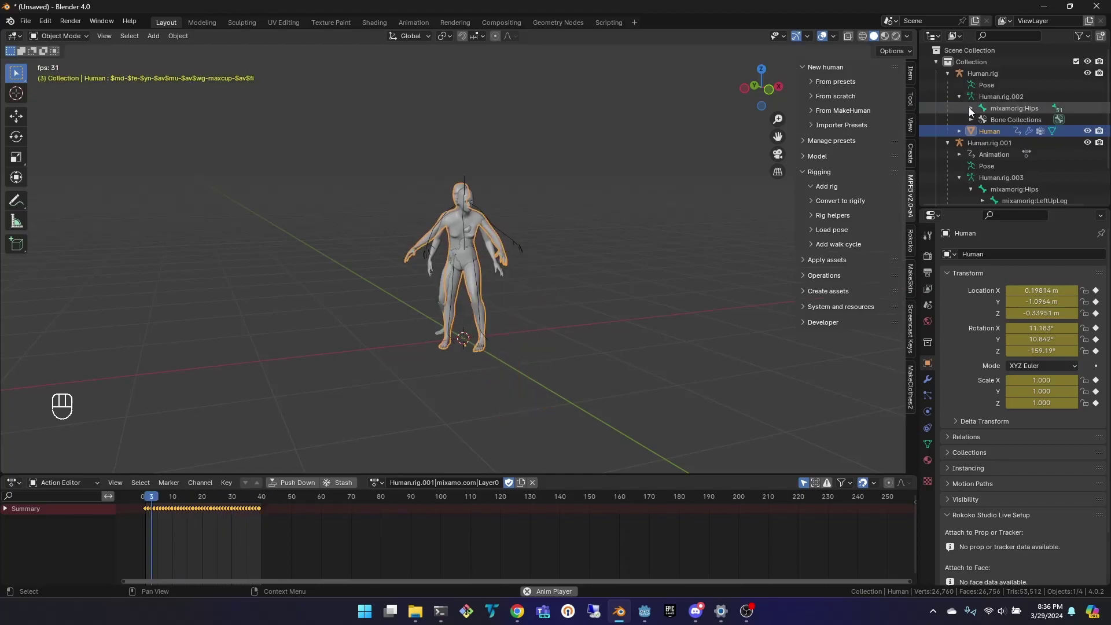
left_click(973, 113)
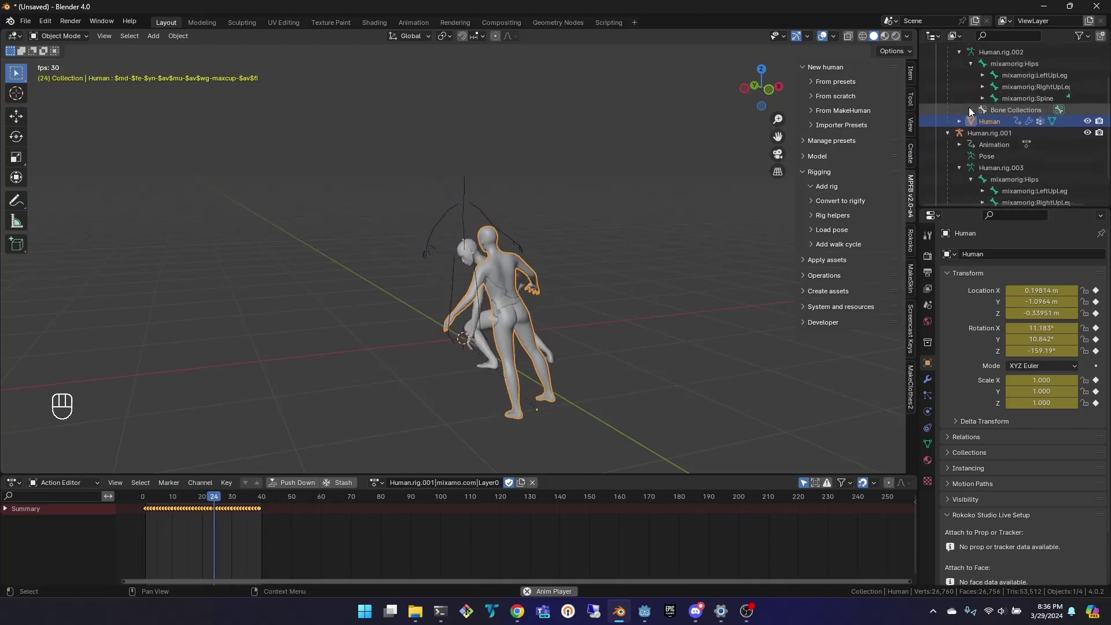
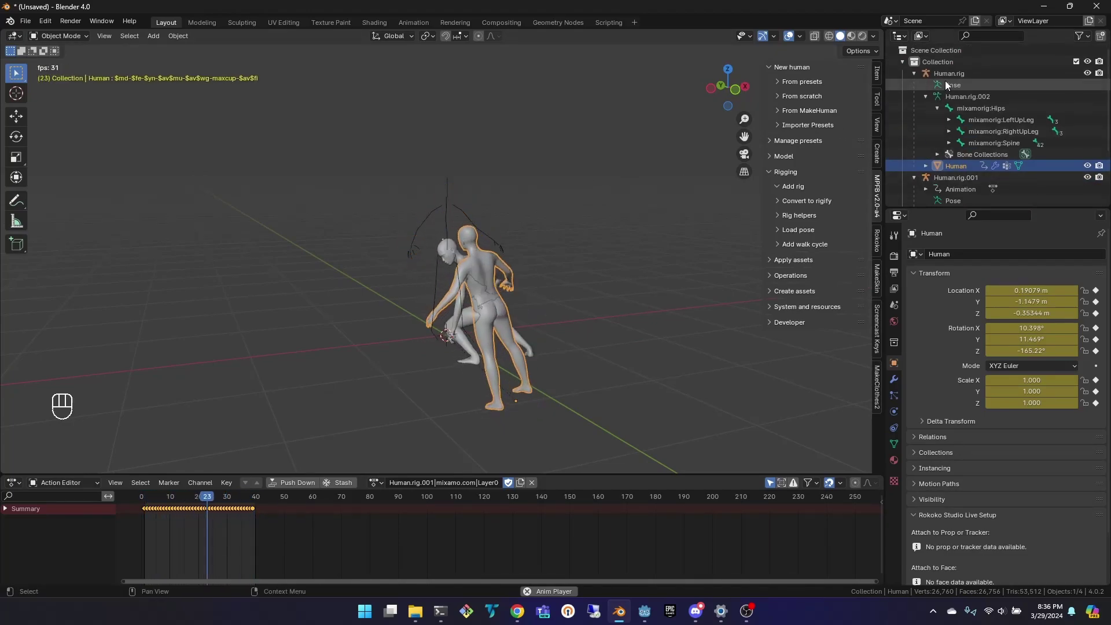
Delete the original Mixamo rig and the unrigged Human mesh, keeping the animated figure.
left_click(954, 77)
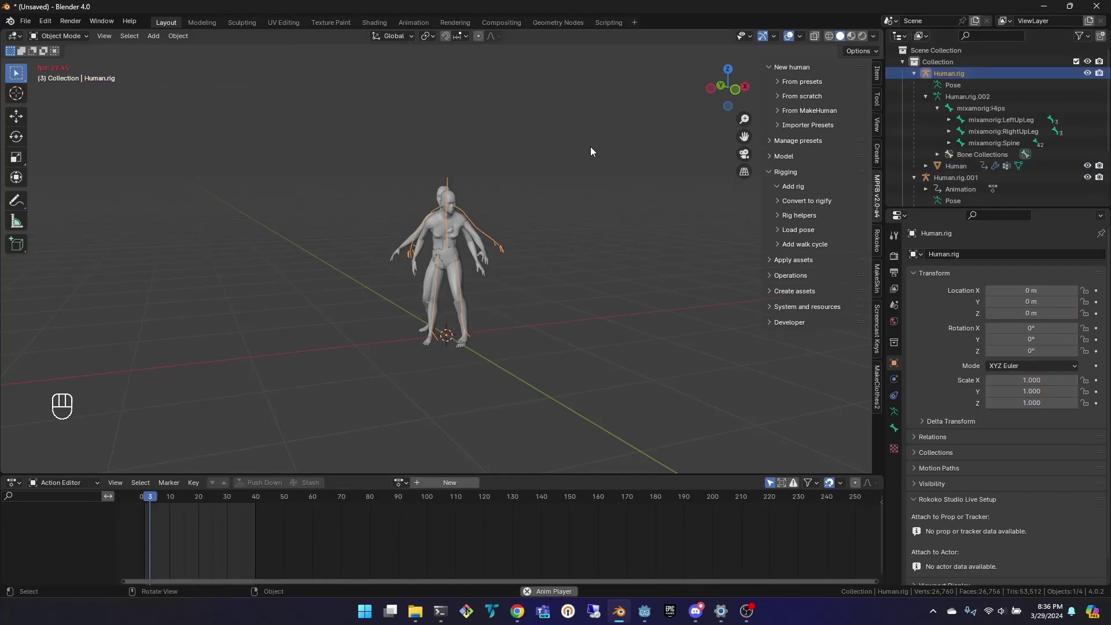
key("Delete")
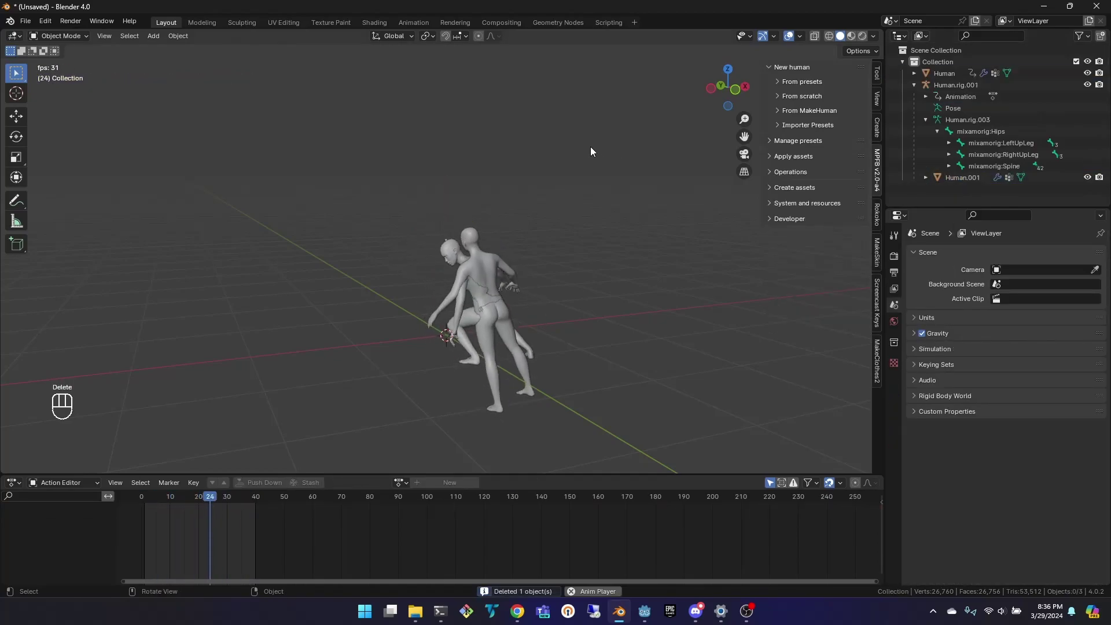
left_click(940, 74)
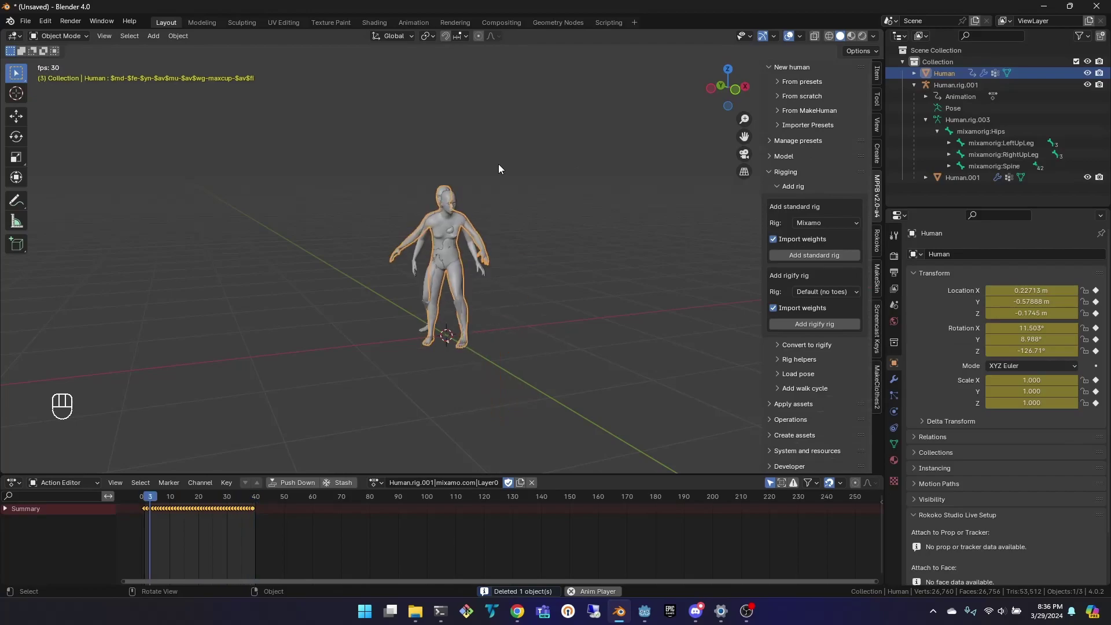
key("Delete")
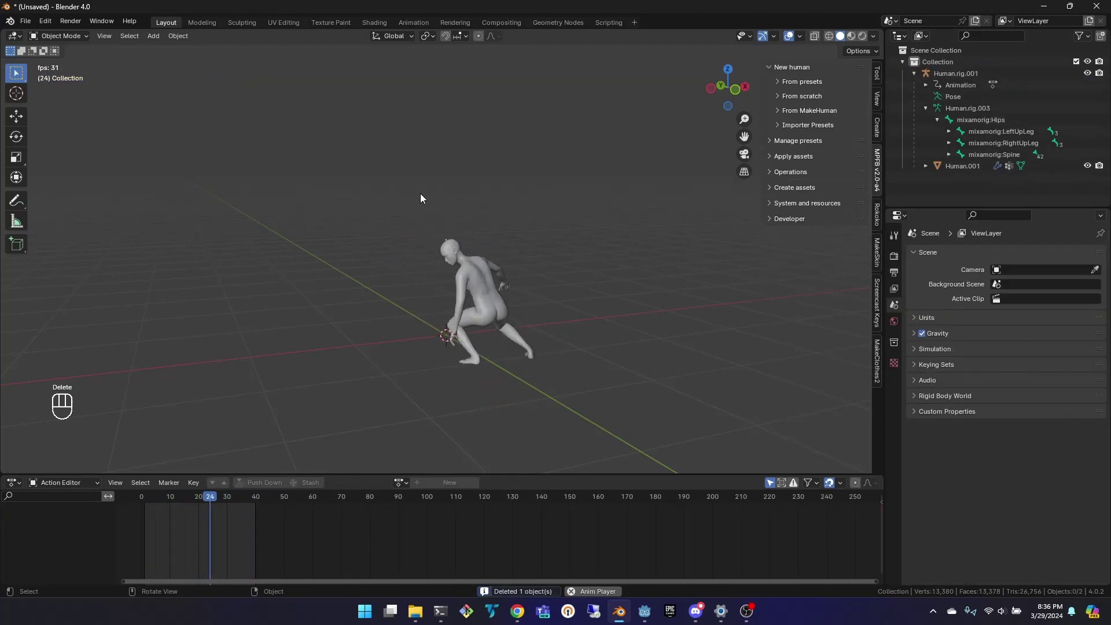
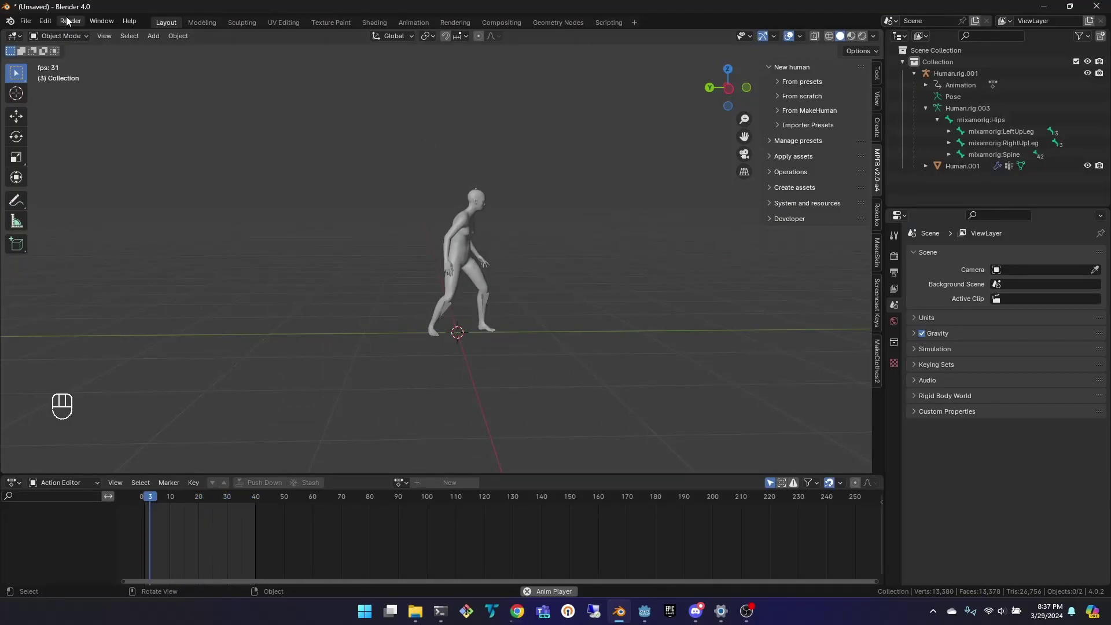
Import the next Mixamo FBX animation, adding a second animated Human.rig.
left_click(33, 26)
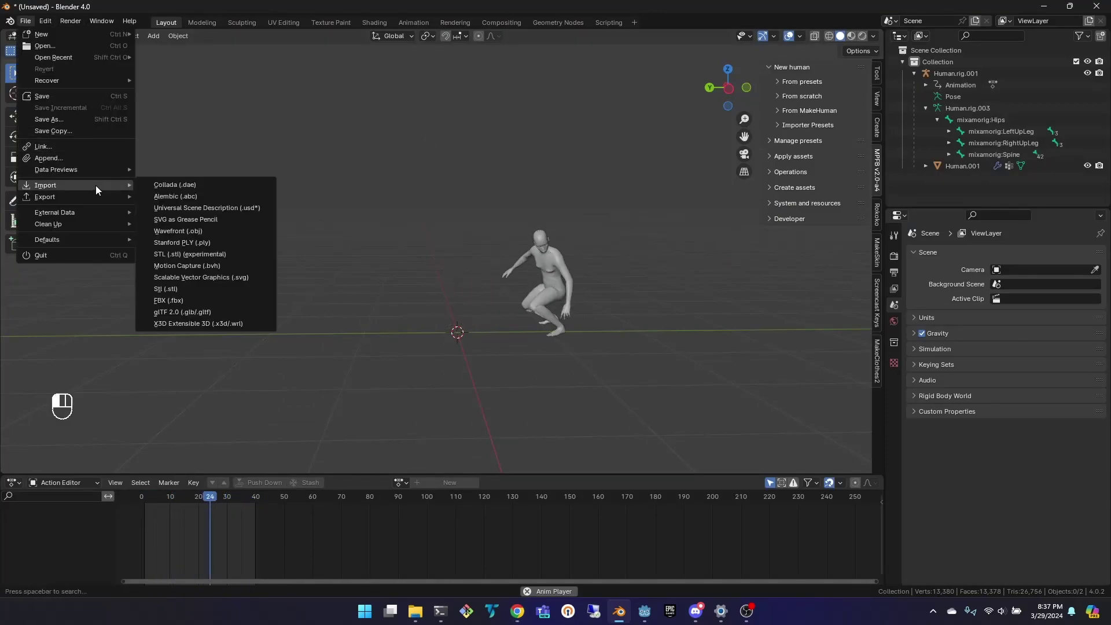
left_click(208, 306)
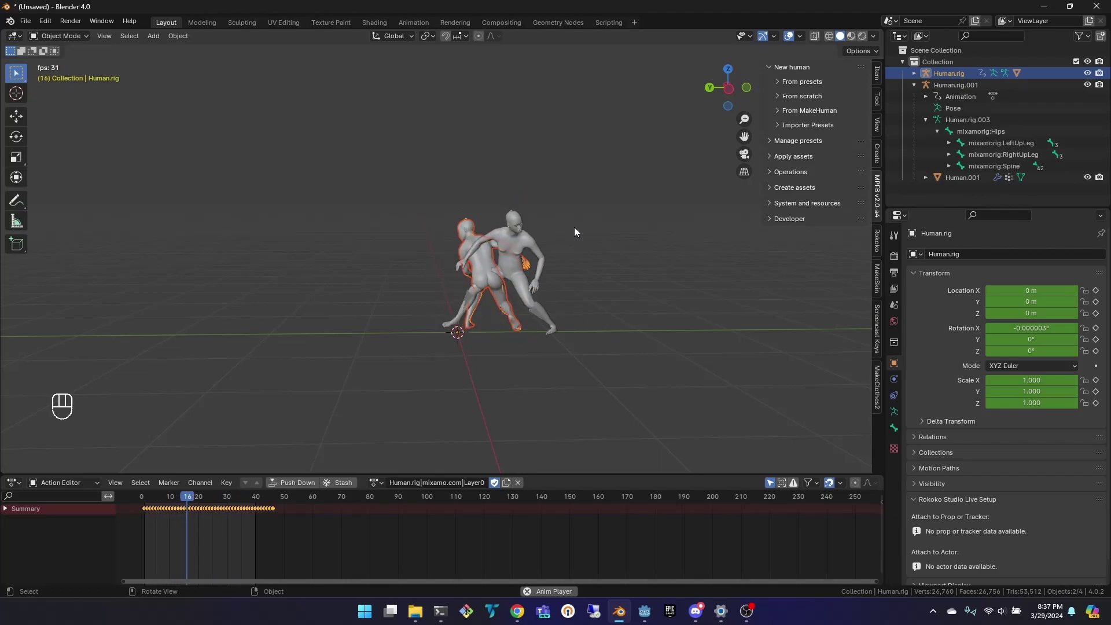
Delete Human.rig.001 and the leftover Human.001 mesh so only Human.rig remains.
left_click(919, 89)
left_click(941, 87)
key("x")
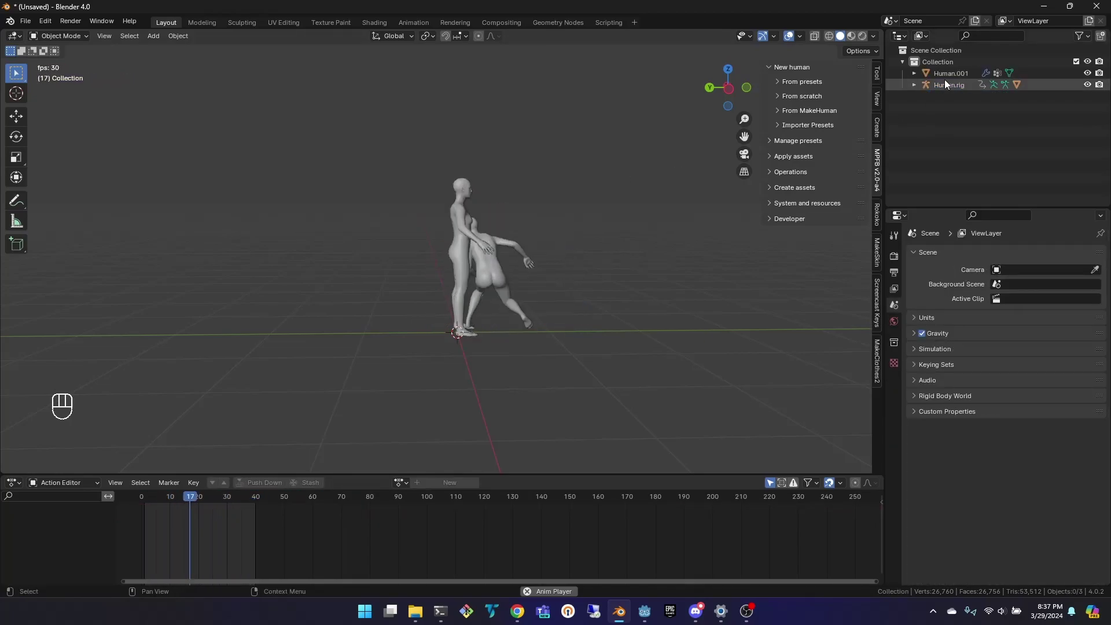
left_click(949, 84)
key("x")
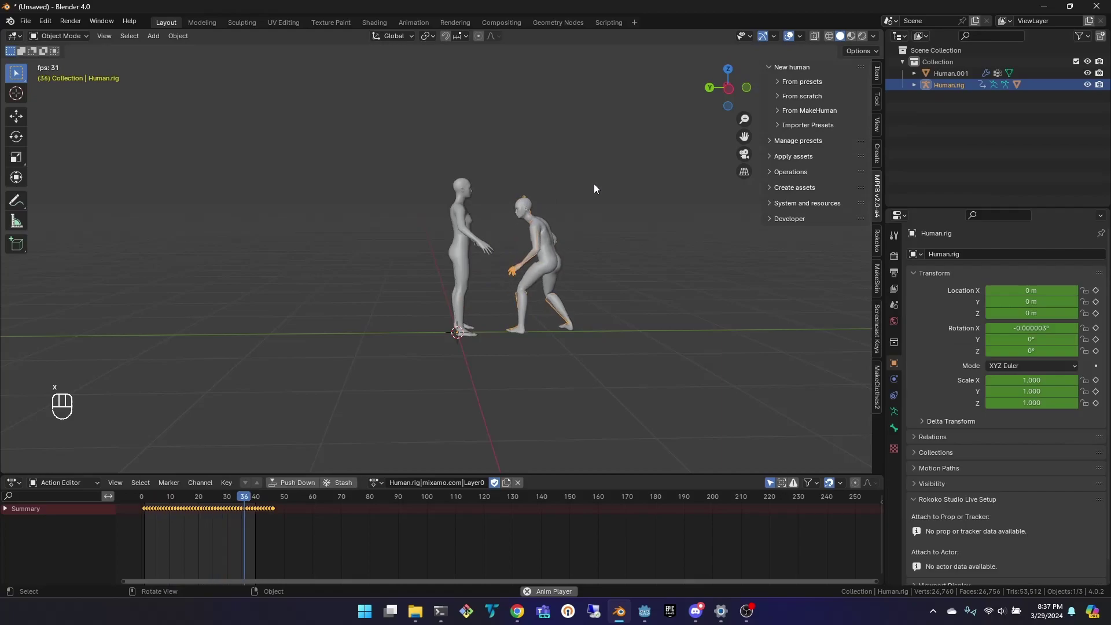
left_click(960, 80)
key("x")
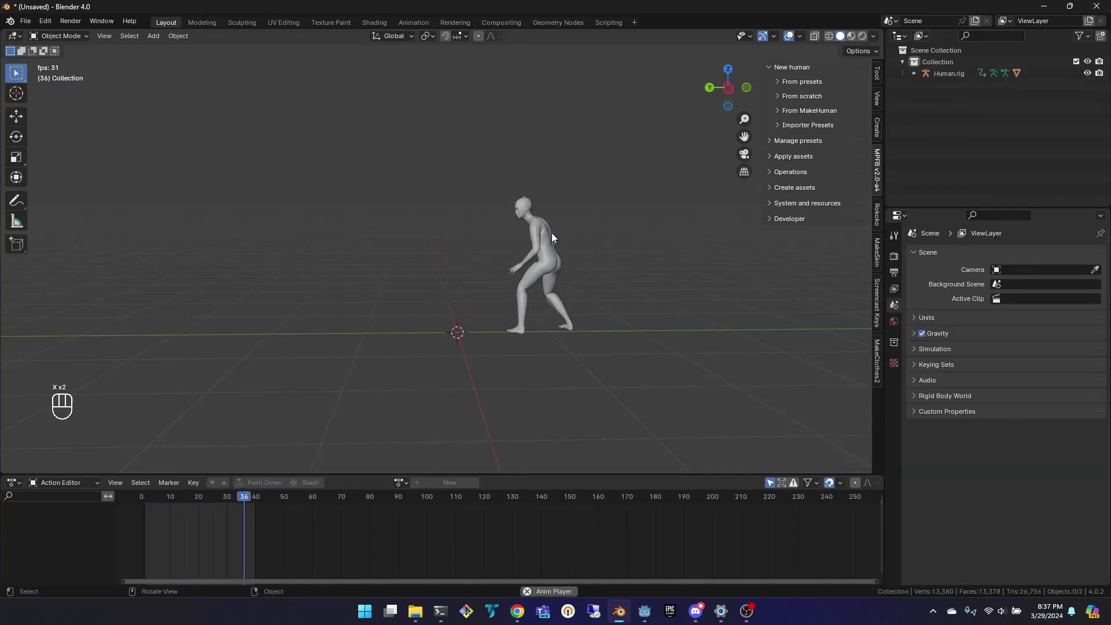
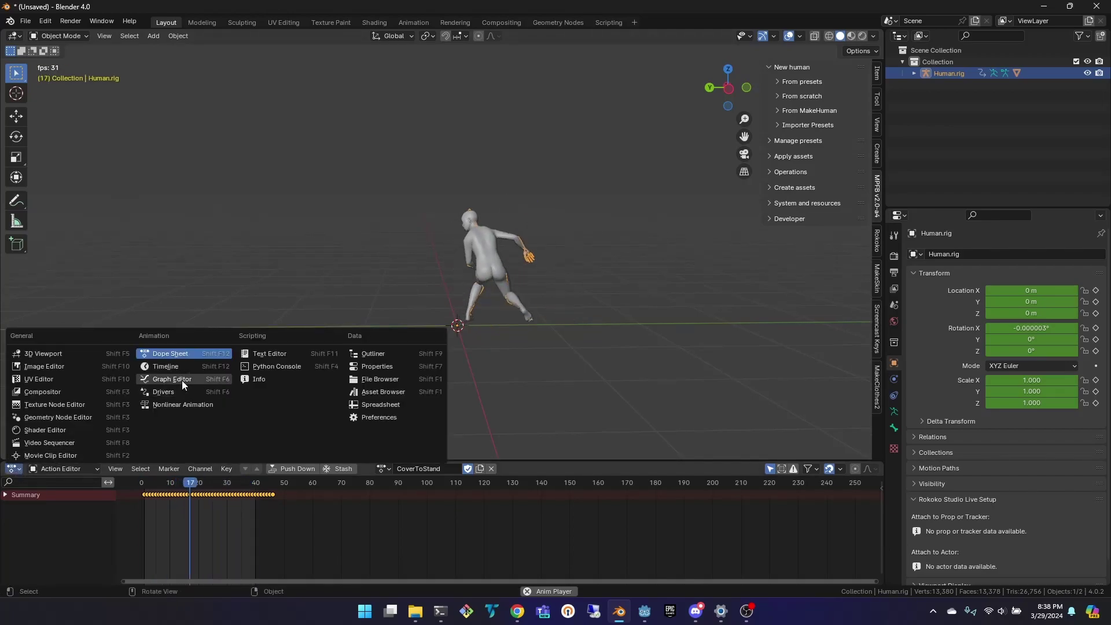
Assign the other mixamo.com action to Human.rig, drop fake user on the old one and rename the copy StandToCover.
left_click(96, 511)
left_click(83, 538)
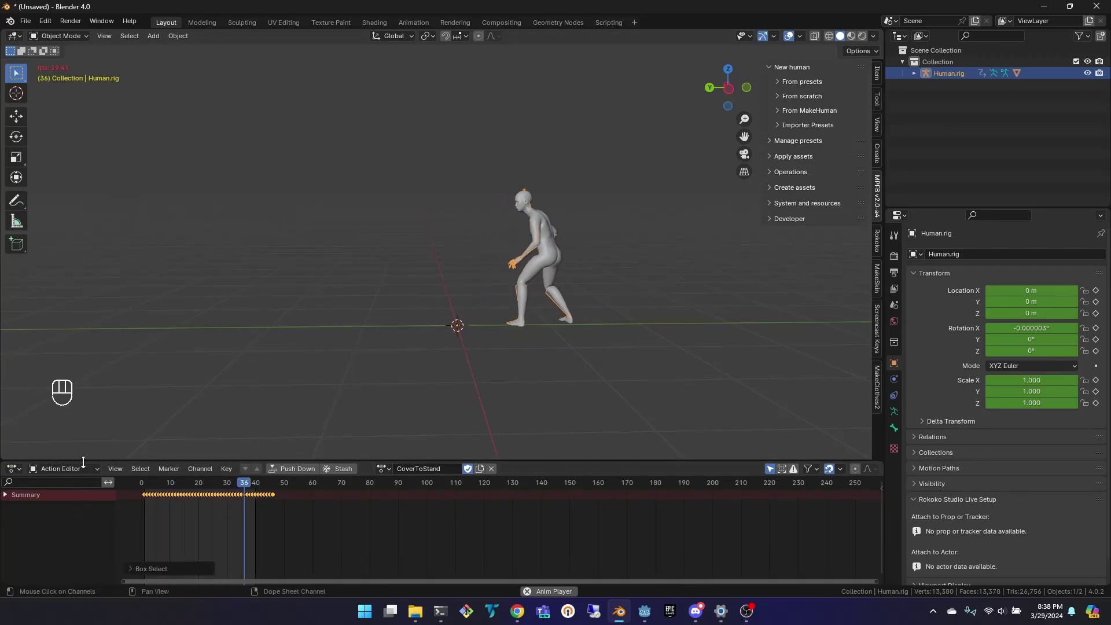
left_click_drag(91, 473, 91, 473)
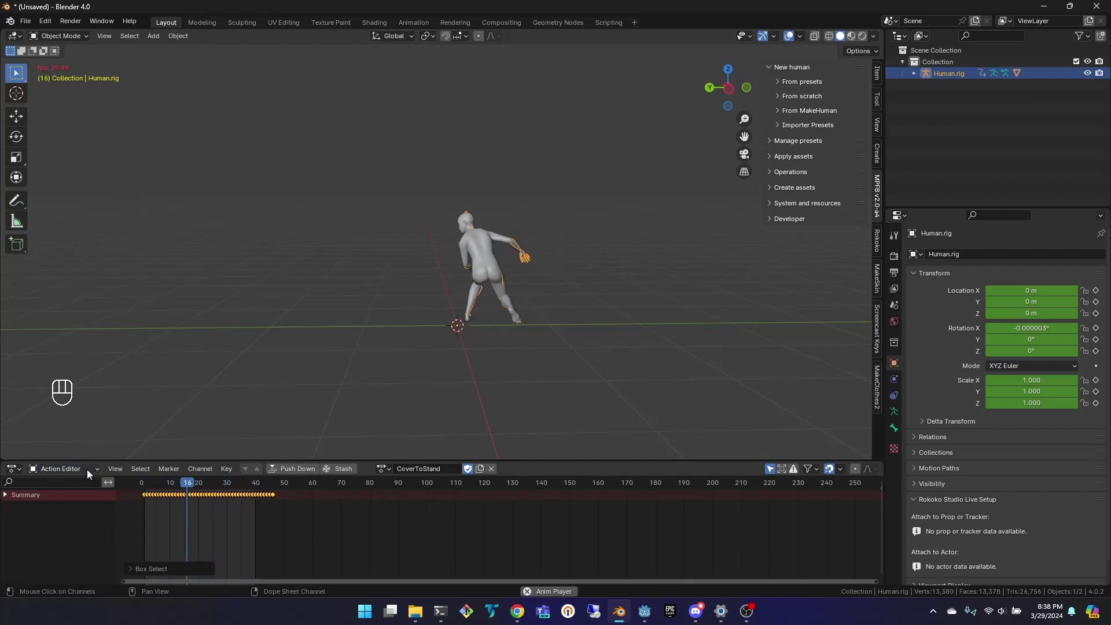
left_click(386, 471)
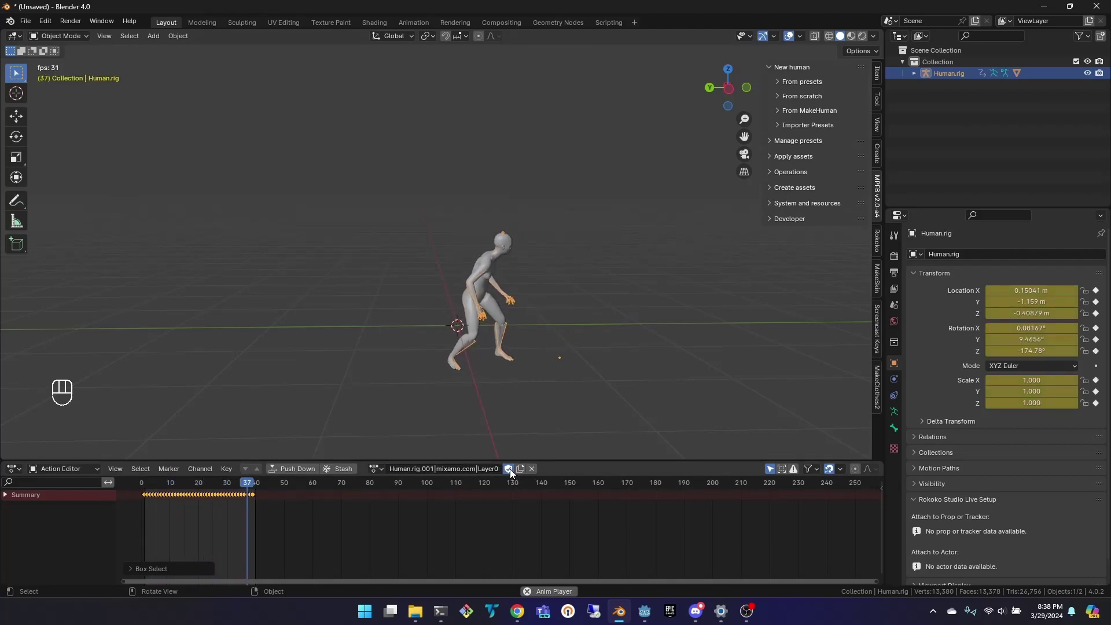
left_click(514, 473)
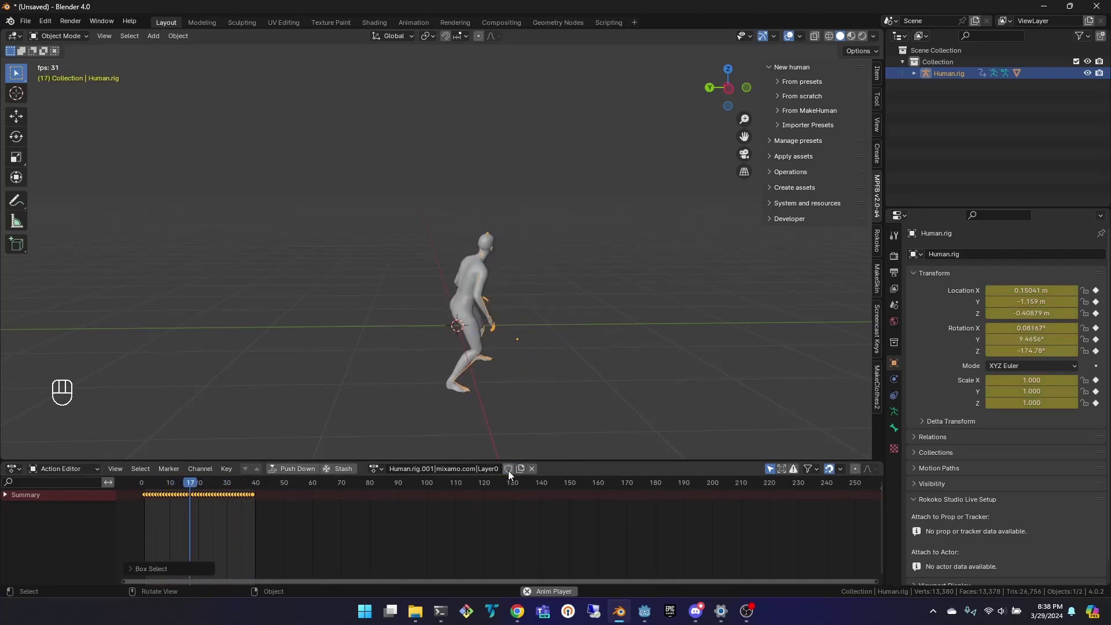
left_click(538, 473)
left_click_drag(411, 476, 478, 365)
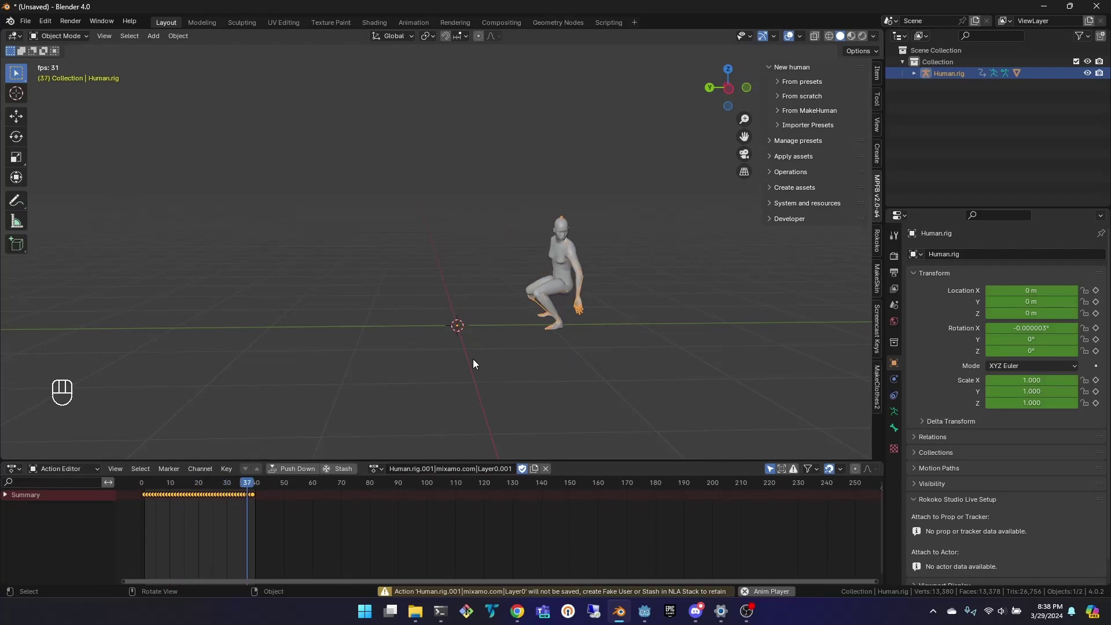
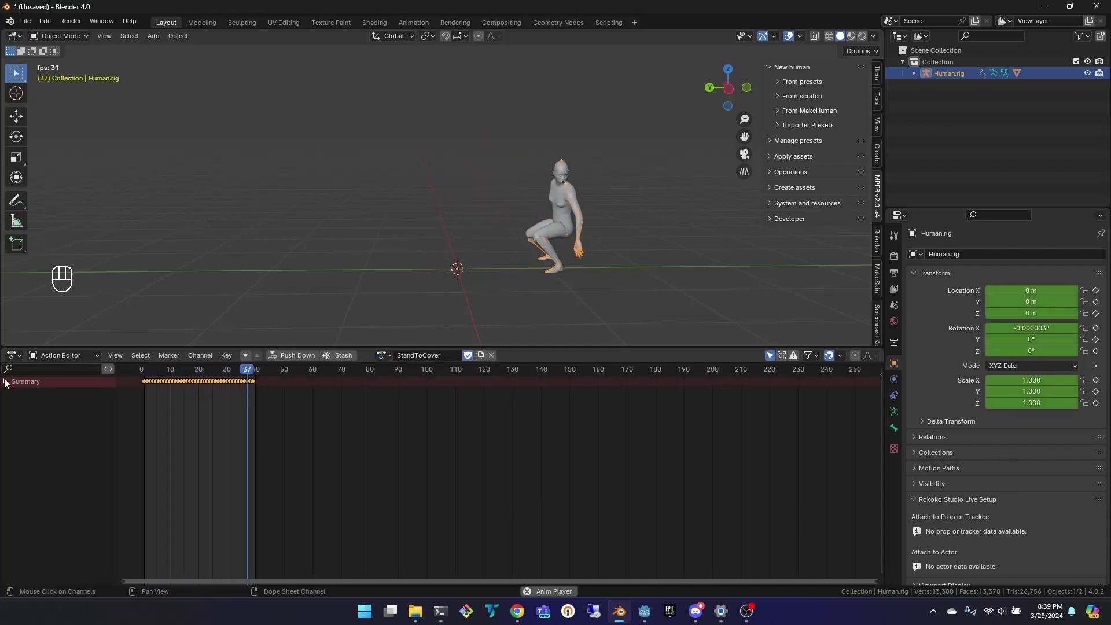
Show StandToCover and CoverToStand as stacked Human.rig strips in the Nonlinear Animation editor.
left_click_drag(25, 360, 167, 442)
left_click(118, 402)
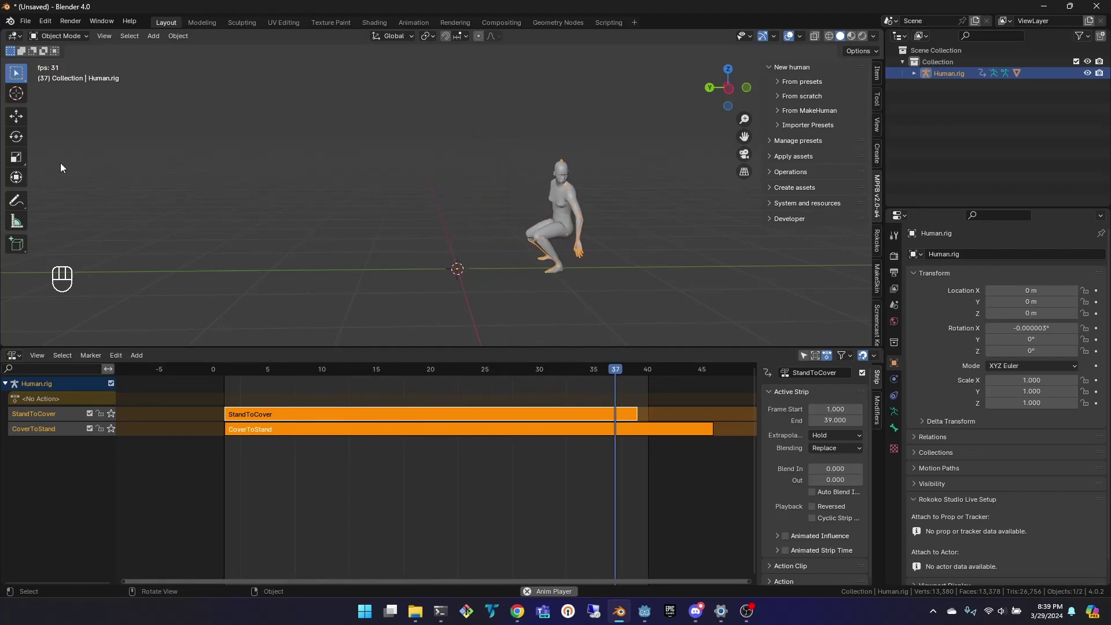
Start a glTF 2.0 export of the animated rig as untitled.glb with animation enabled.
left_click_drag(34, 23, 203, 311)
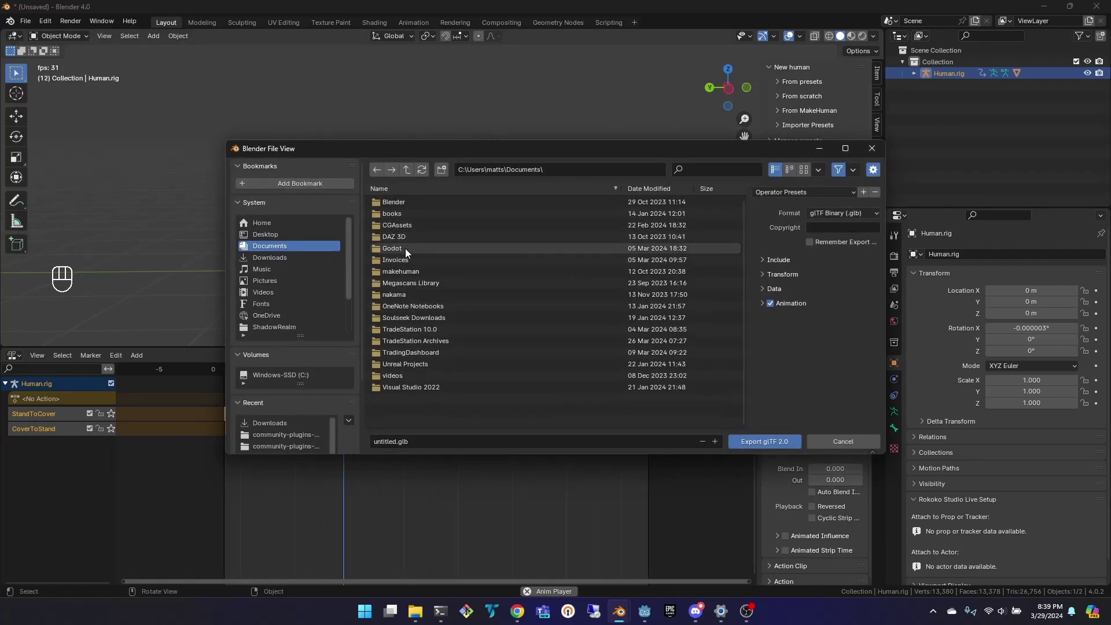
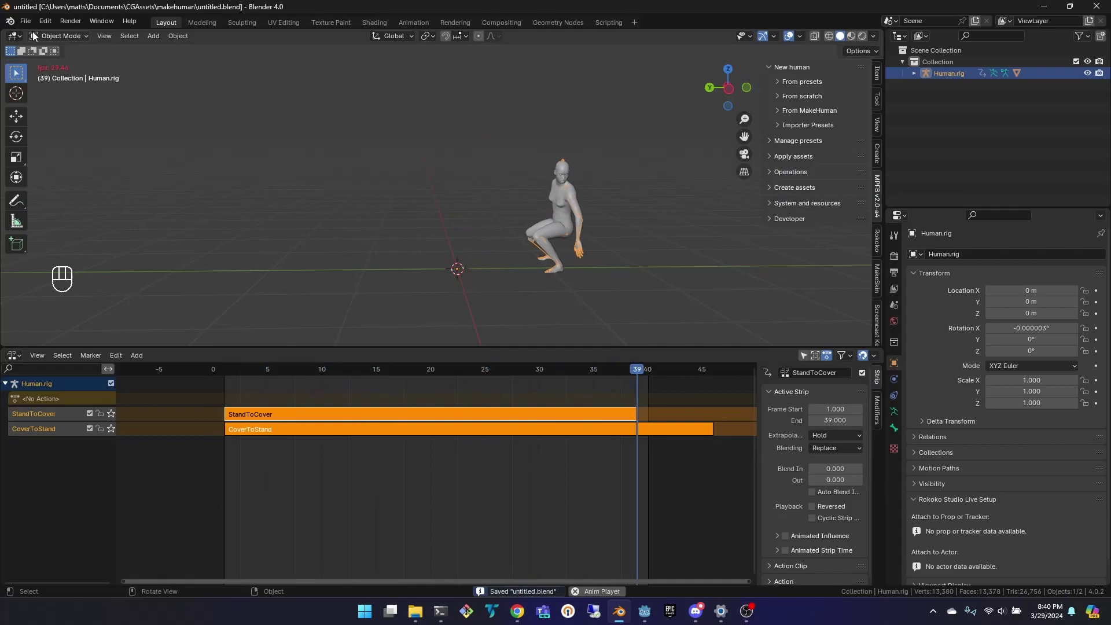
Scrub the timeline playhead to frame 40 before returning to the Action Editor.
left_click_drag(34, 24, 167, 62)
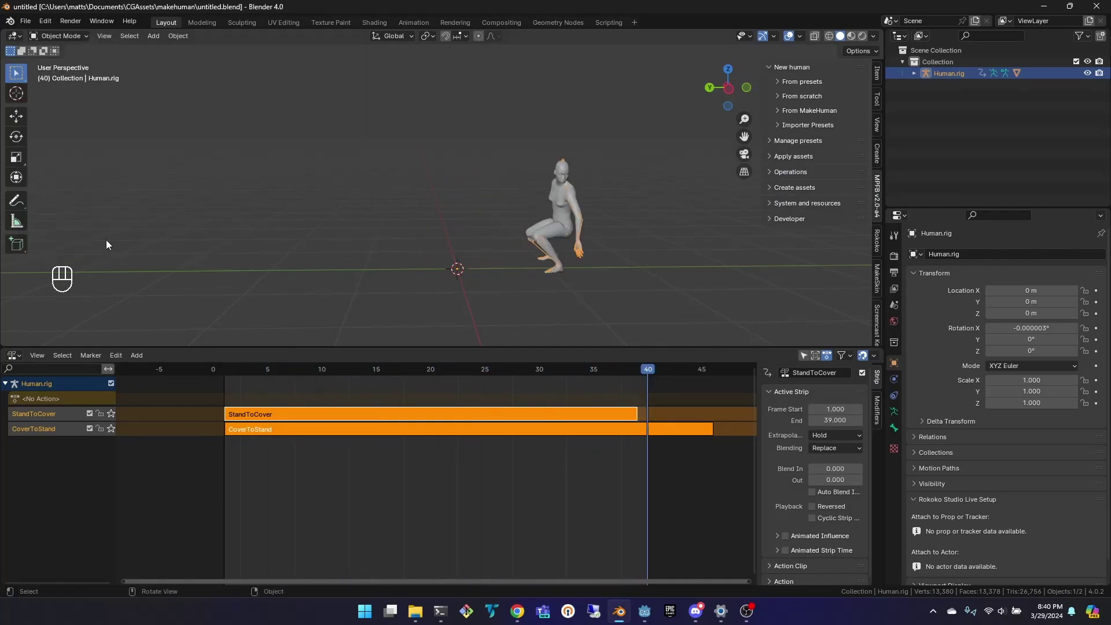